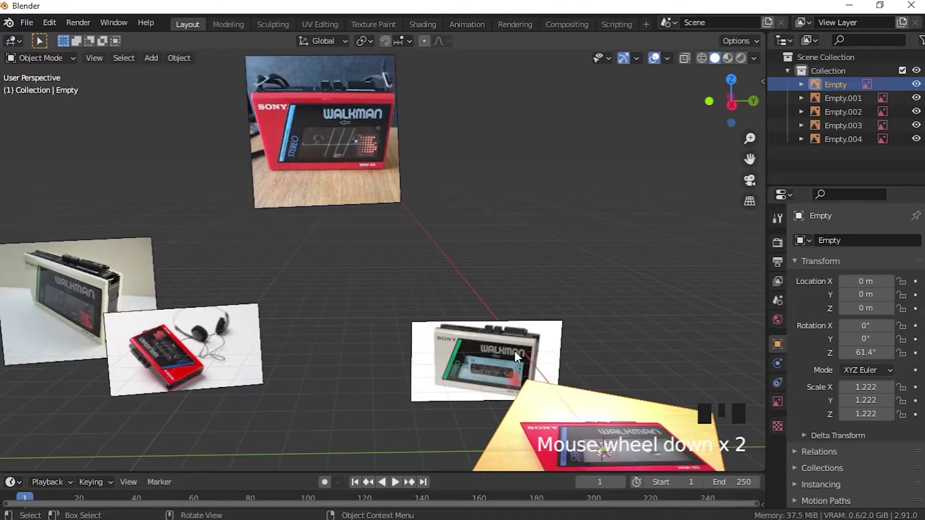
Step: Add a cube over the reference photo and scale its width and height to the Walkman's footprint
left_click_drag(521, 375, 414, 422)
key("KP_7")
key("shift+a")
key("s")
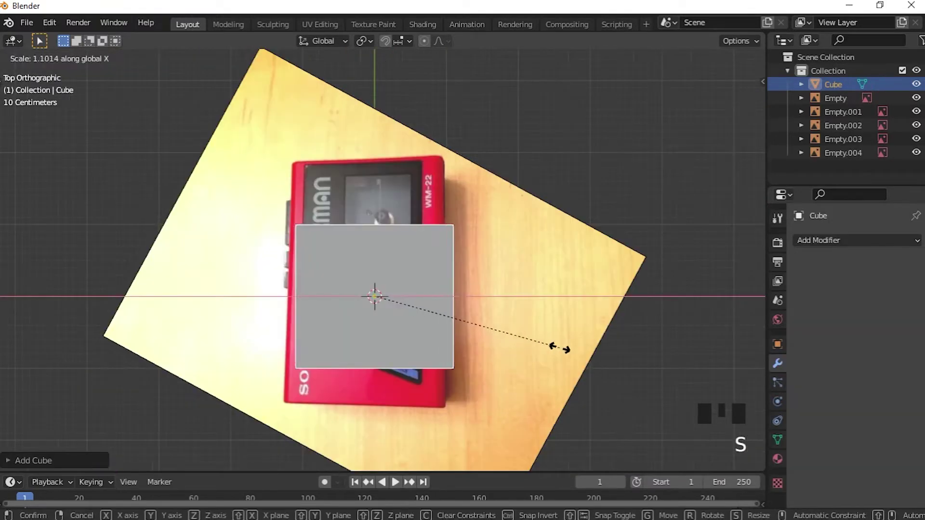
key("shift+z")
key("s")
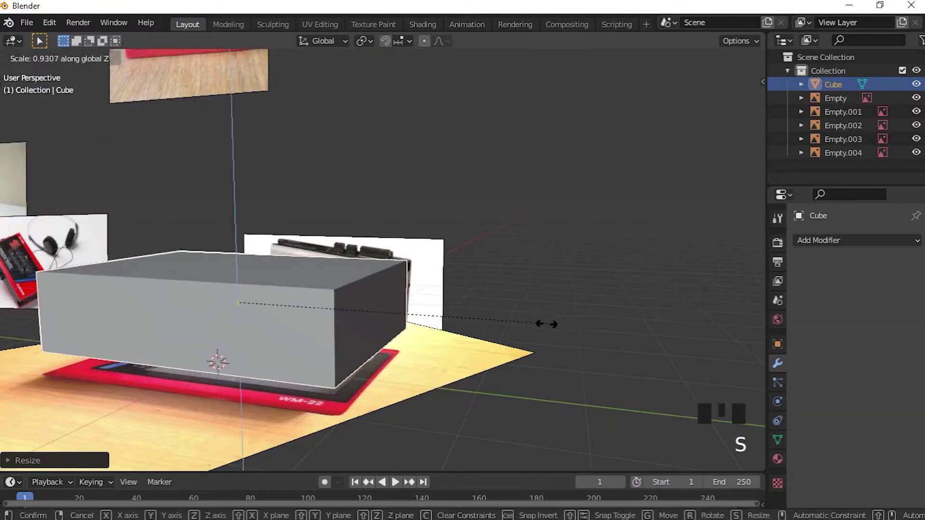
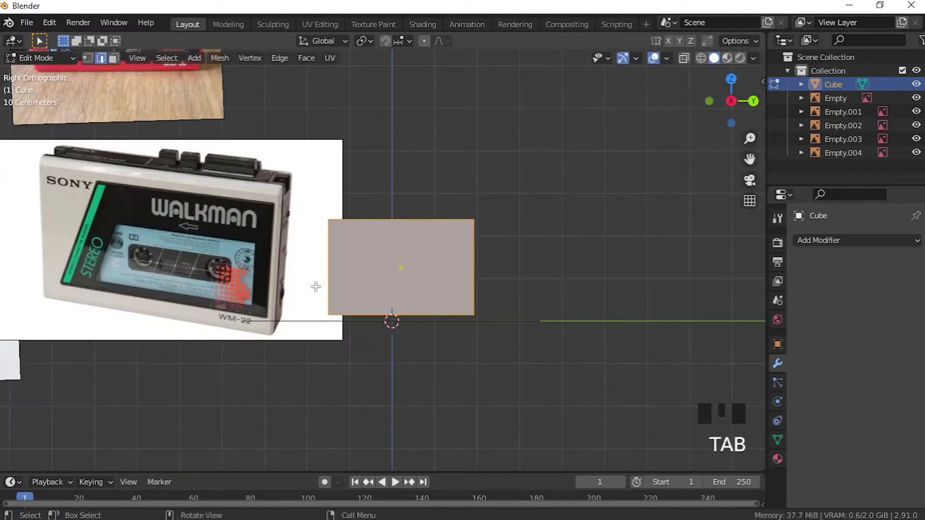
Step: Knife-cut a slanted panel outline into the box's side face and begin a second cut across it
key("k")
scroll("up", 3)
scroll("up", 3)
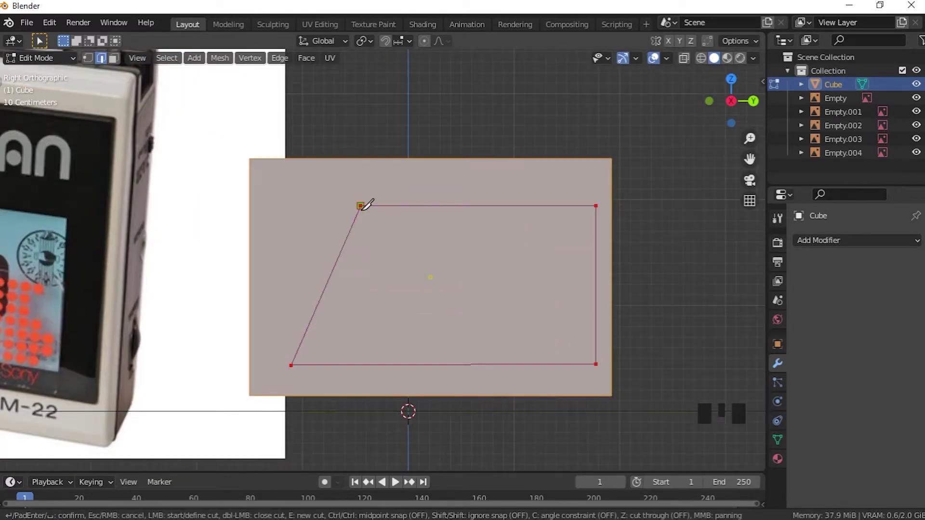
key("k")
key("k")
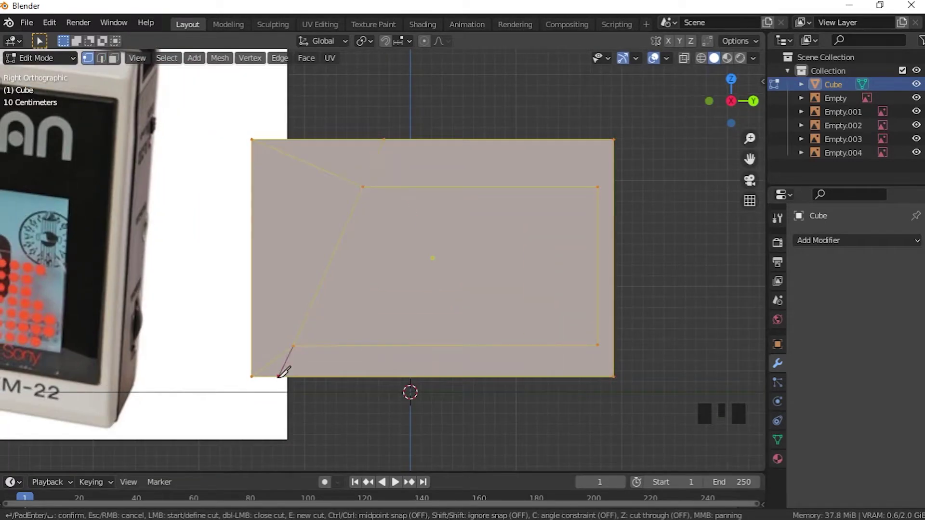
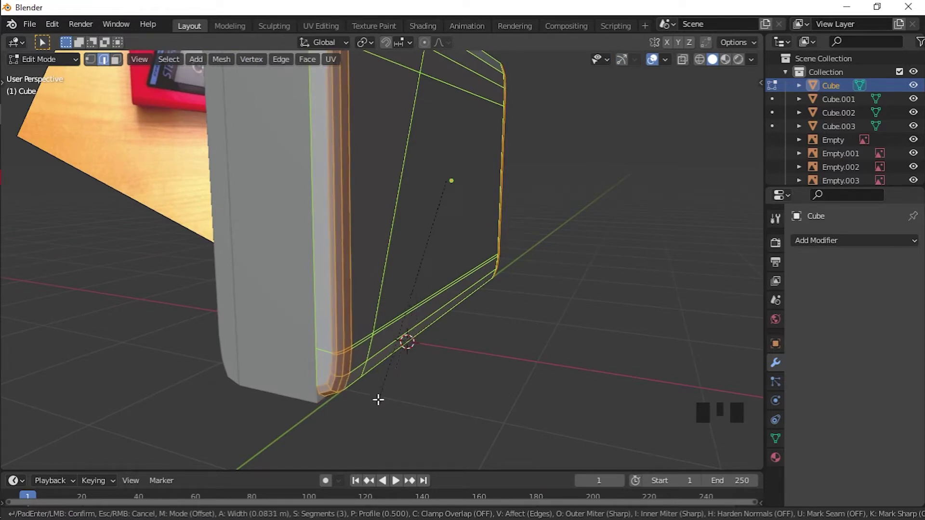
Step: Bevel the edges of Cube and Cube.002 to give the Walkman shell softened corners
middle_click(387, 357)
key("ctrl+b")
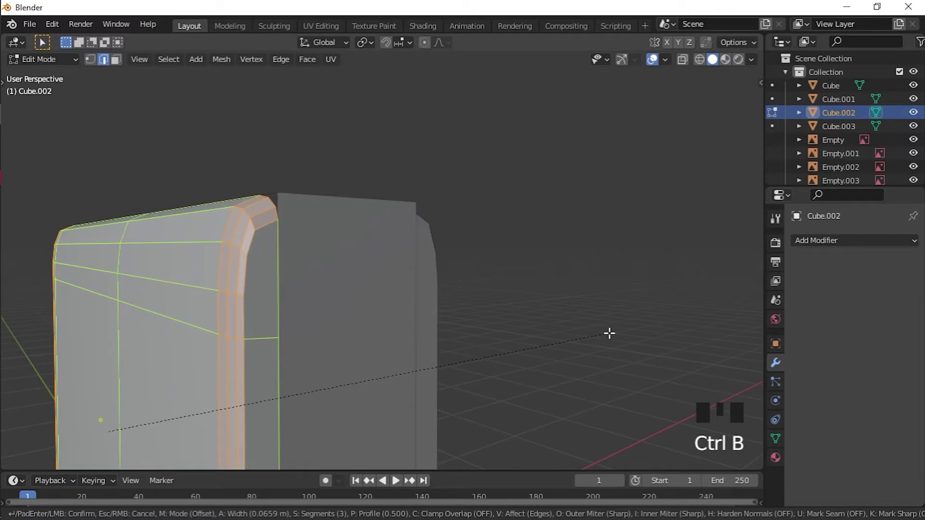
middle_click(422, 179)
key("Tab")
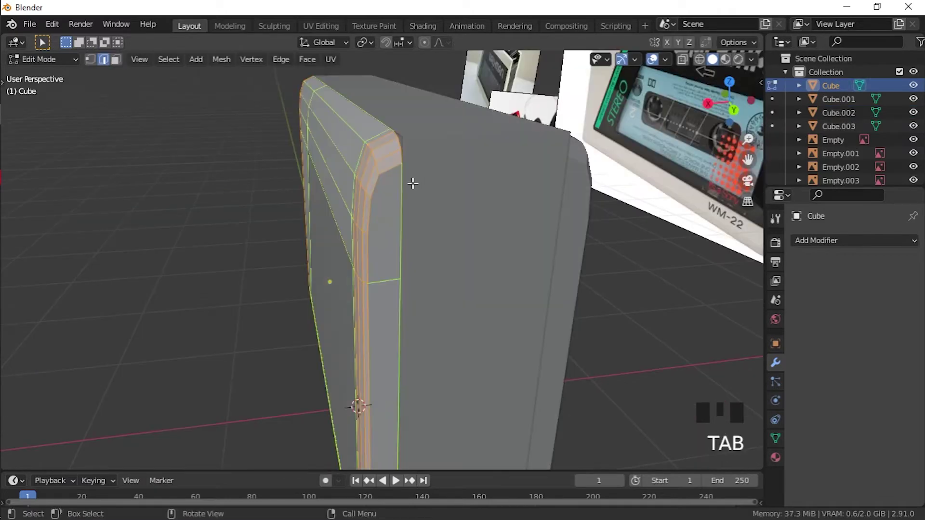
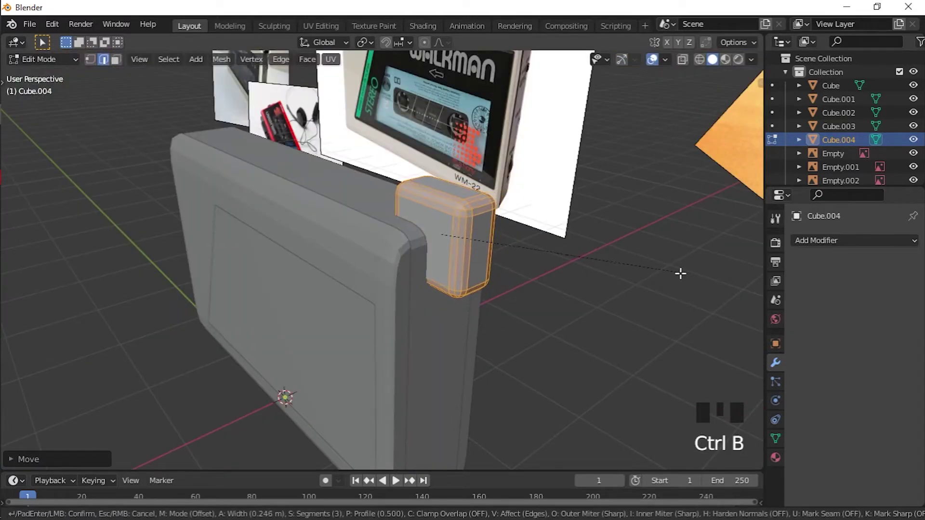
Step: Duplicate the small rounded block to the body's opposite end and select Cube.003 for the slot cut
scroll("down", 3)
key("shift+d")
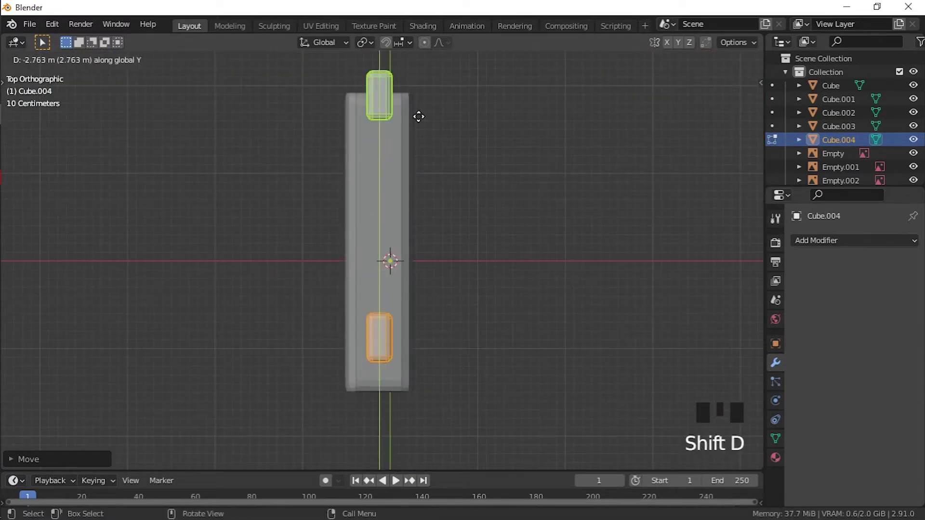
left_click_drag(494, 296, 472, 257)
left_click(472, 258)
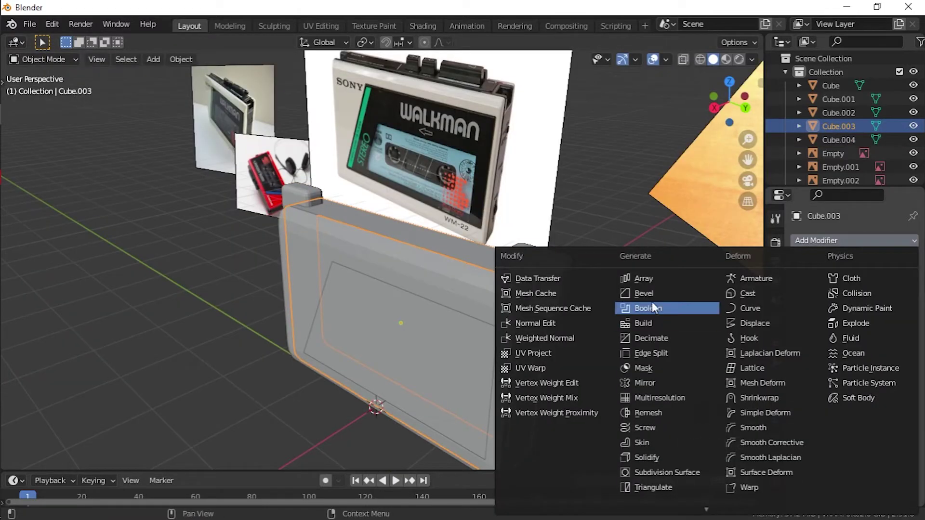
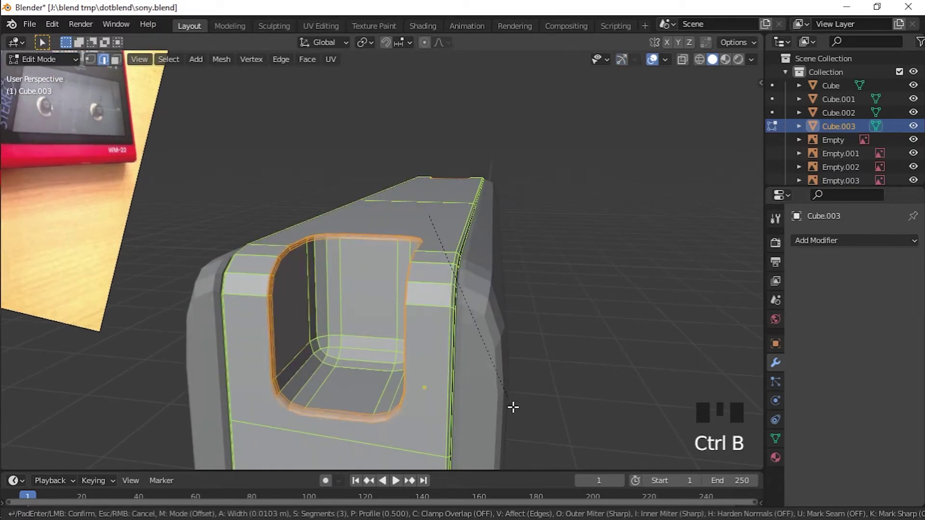
Step: Finish the slot rim bevel, isolate Cube.003 from above and knife-cut edge lines beside each slot
key("Tab")
middle_click(453, 286)
key("KP_7")
key("Tab")
key("k")
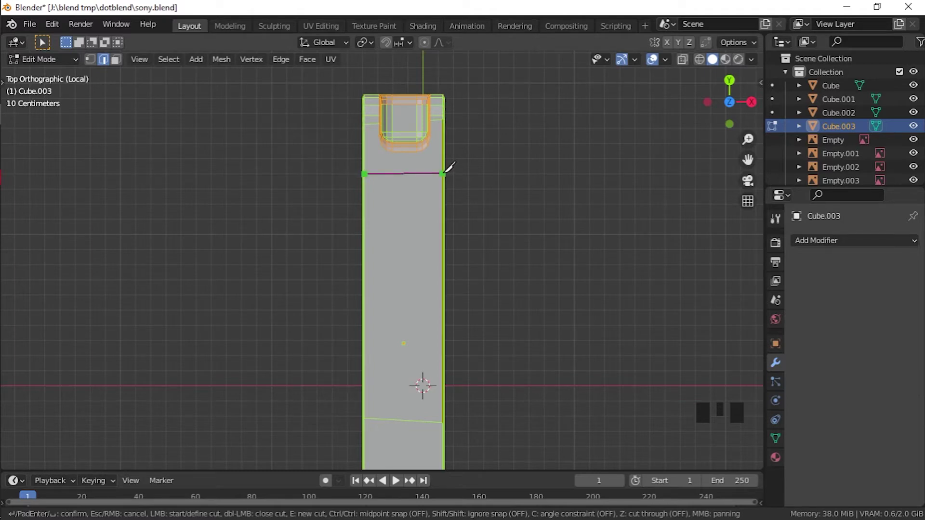
scroll("up", 3)
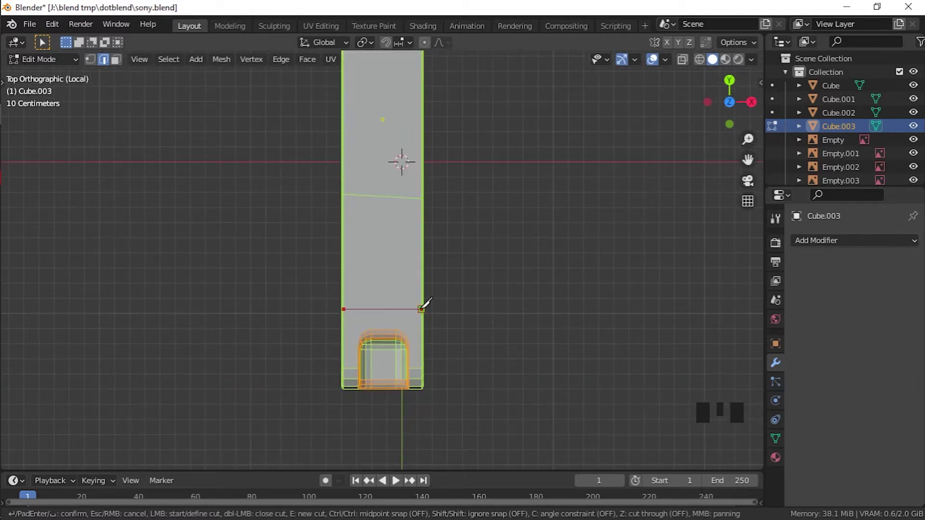
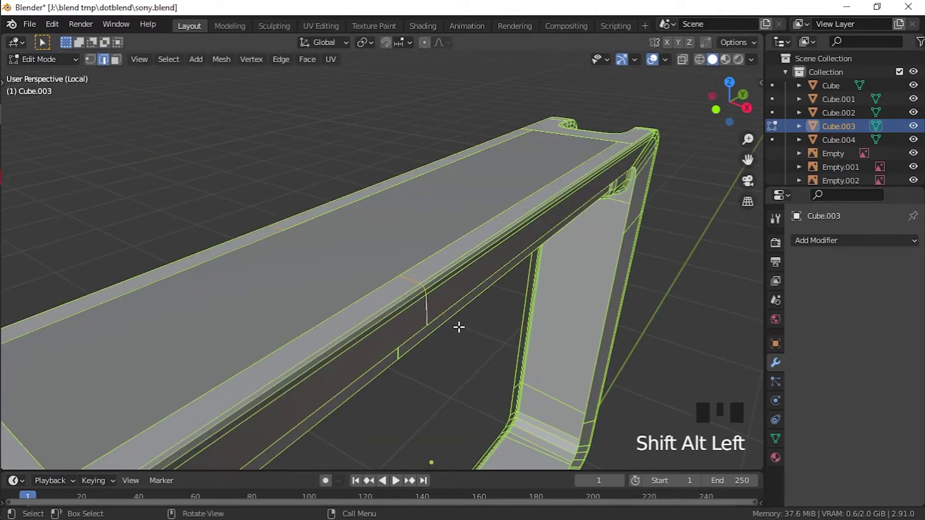
Step: Dissolve the stray cut edges on the top face and extrude the long top face upward
middle_click(451, 312)
key("x")
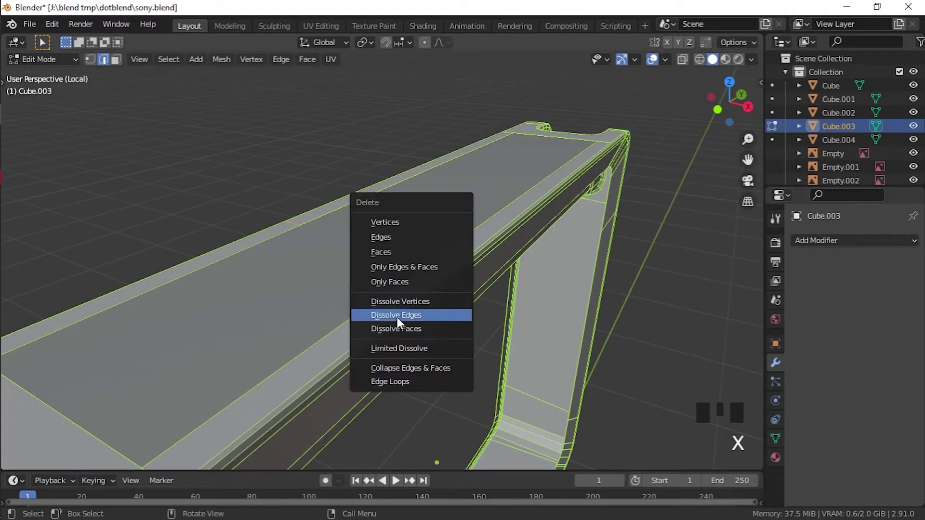
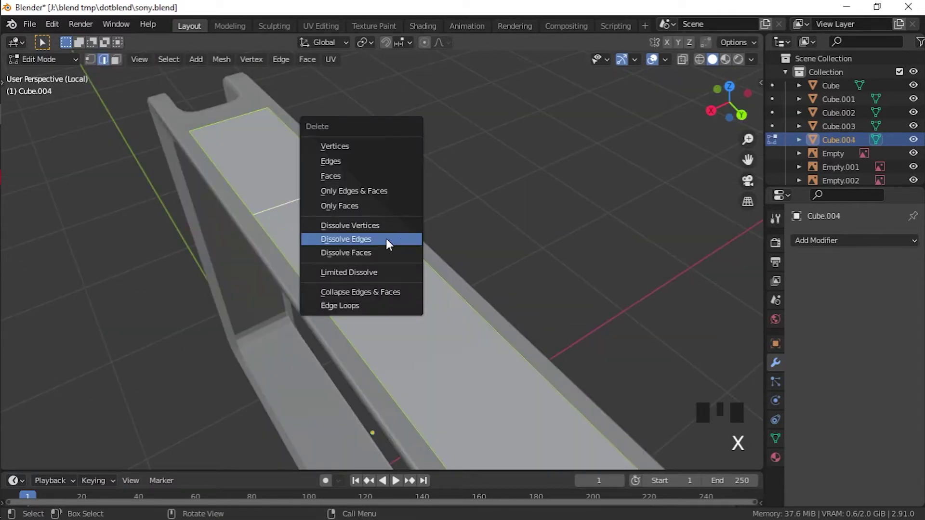
key("Tab")
key("a")
key("e")
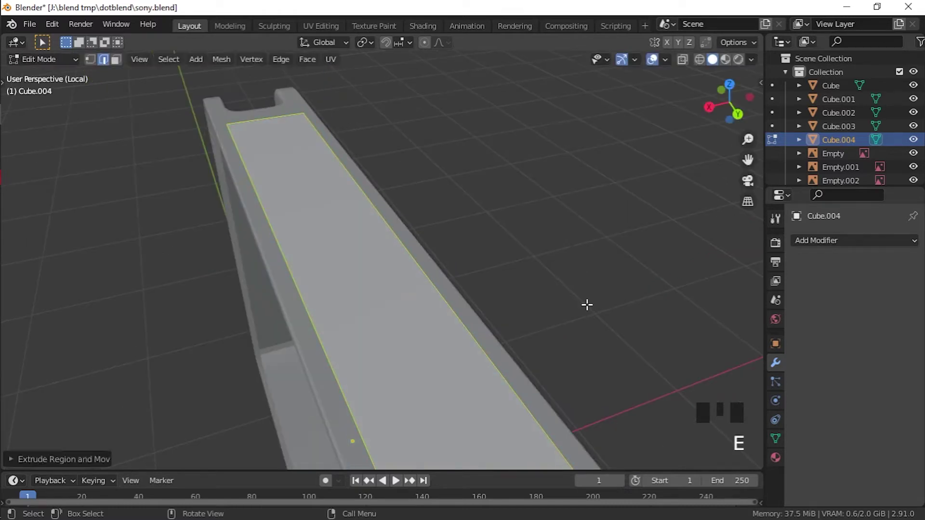
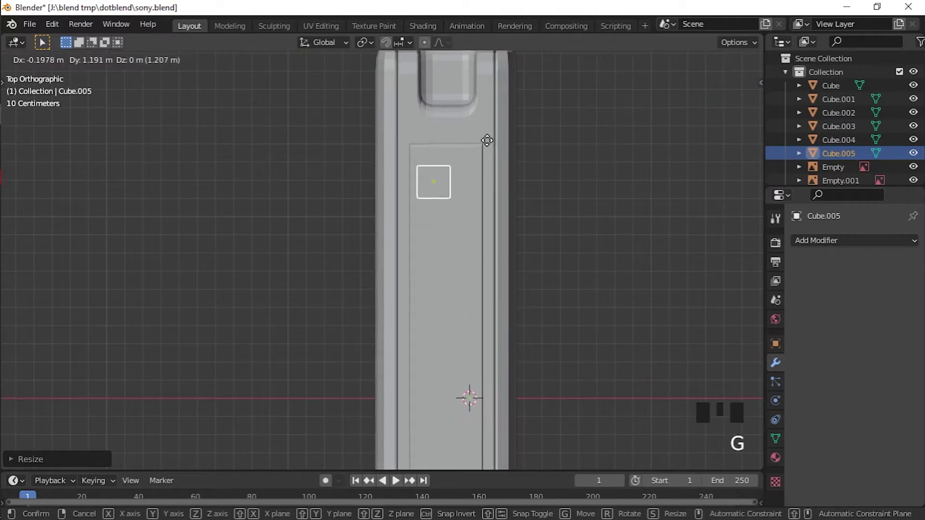
Step: Stretch the small cube into a long key on the top edge, add an edge loop and seat a copy on the top surface
key("s")
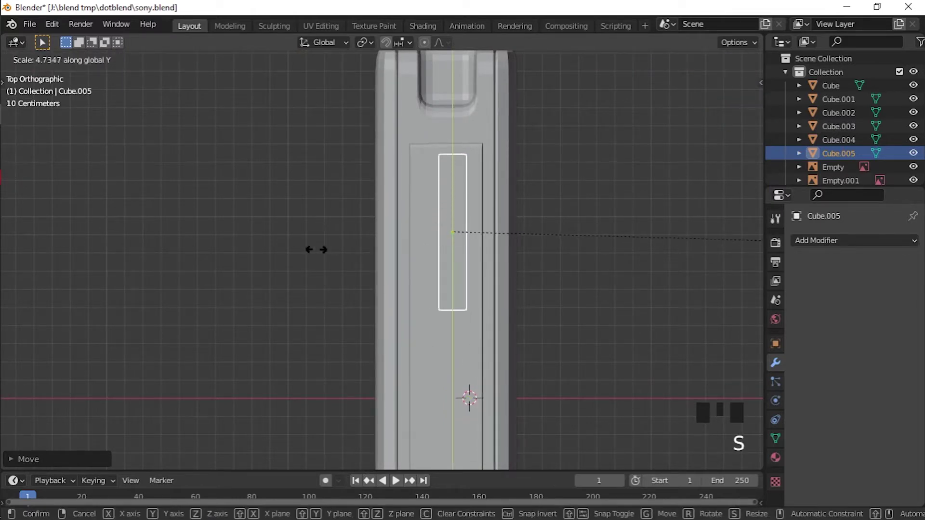
key("g")
key("g")
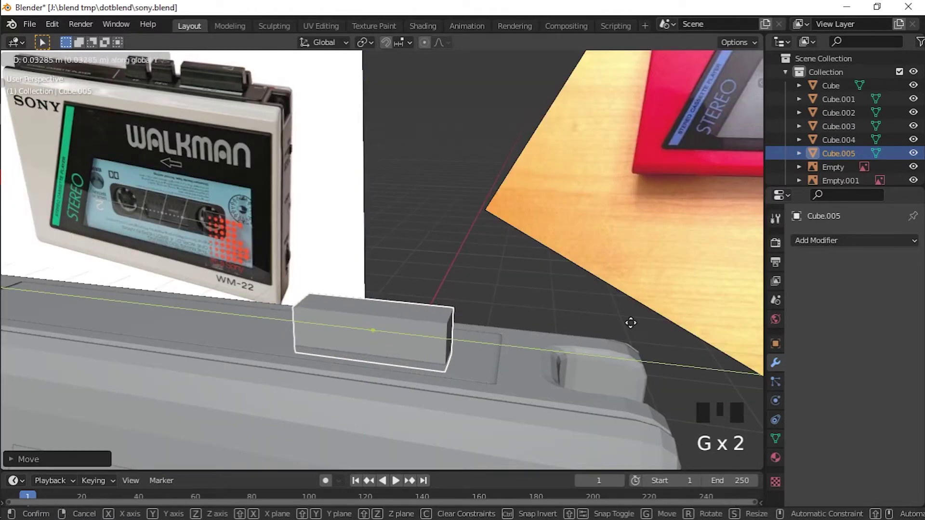
key("ctrl+r")
key("s")
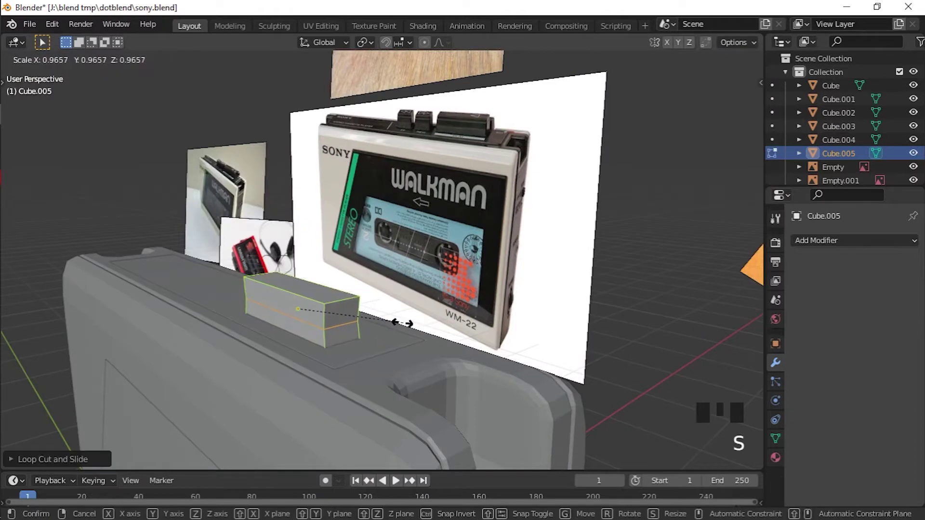
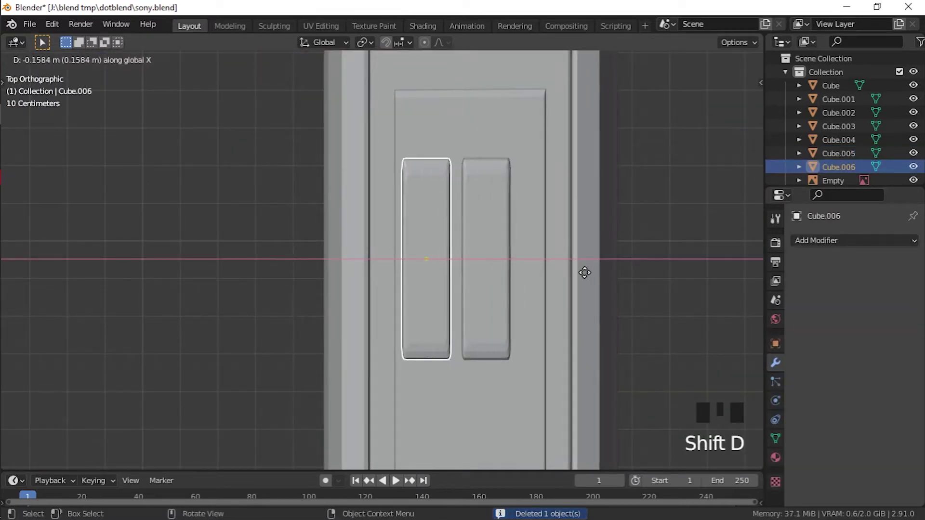
key("g")
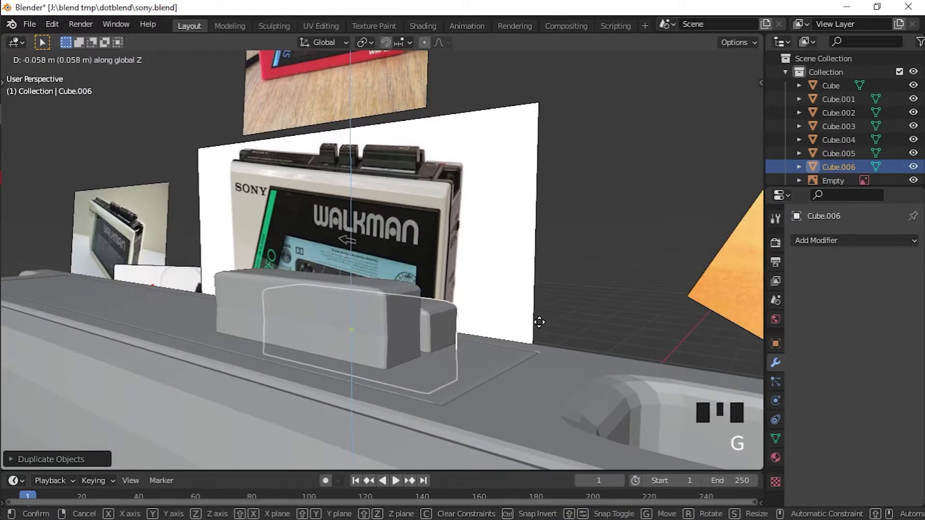
Step: Duplicate a key, shrink it into a small square key and line it up beside the long keys
scroll("down", 3)
key("s")
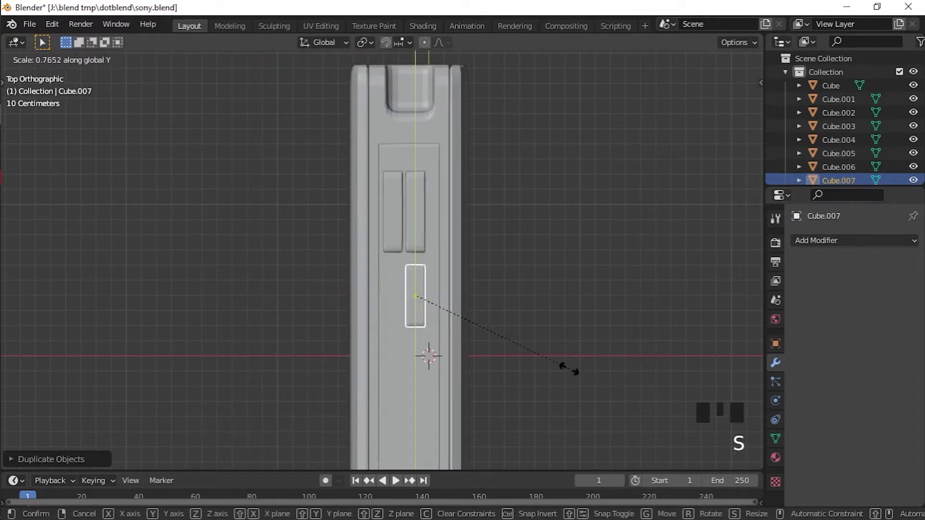
key("g")
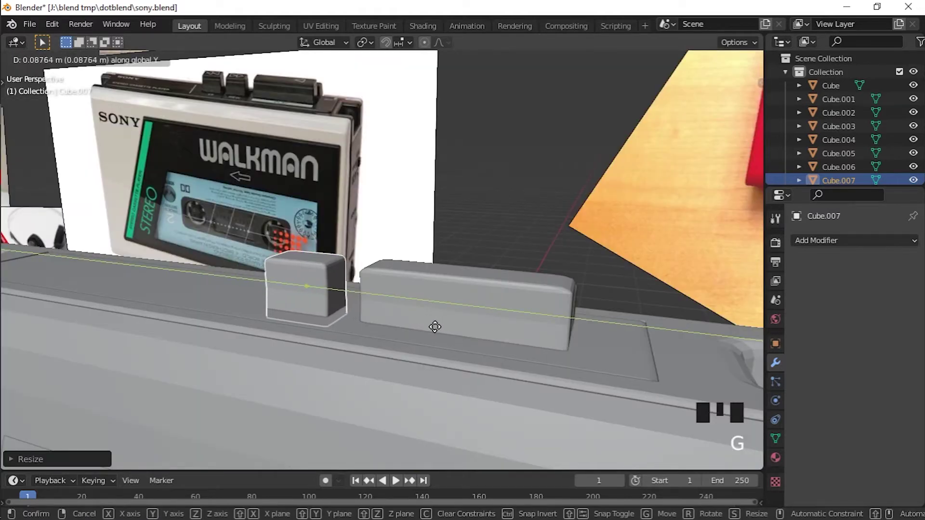
left_click_drag(421, 334, 489, 391)
key("g")
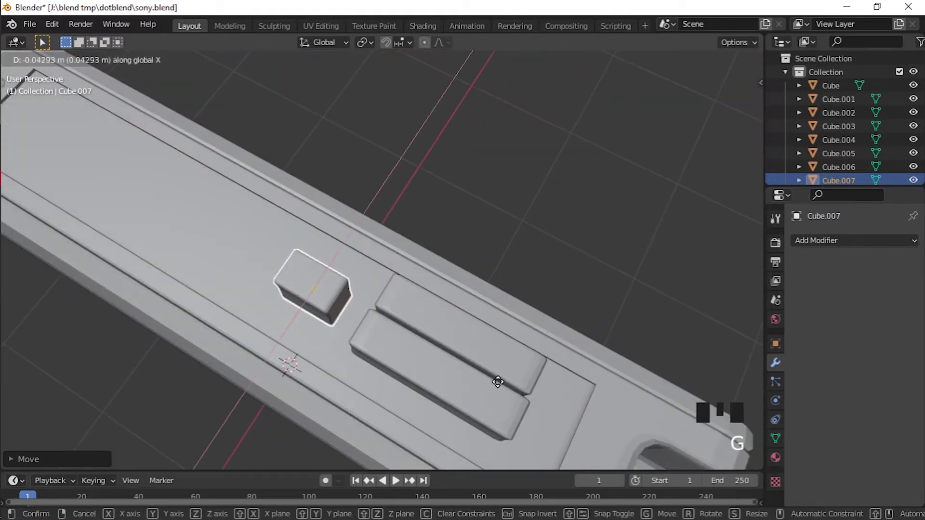
middle_click(481, 396)
Step: Duplicate the small square key along the top edge, join the keys and select the main body
key("g")
key("shift+d")
left_click(419, 331)
middle_click(576, 329)
key("shift+d")
key("ctrl+j")
left_click(615, 377)
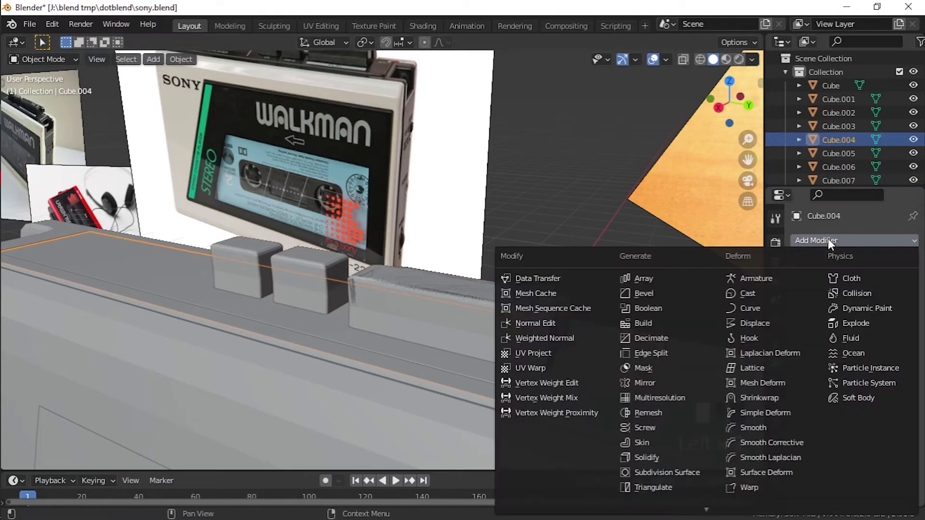
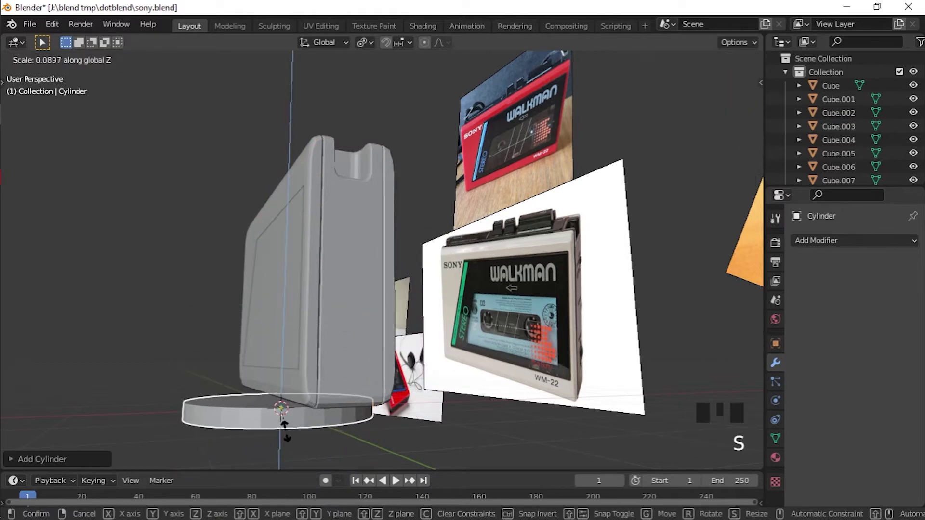
Step: Move the disc to the body's top end, rotate it upright 90° on Y and shrink it into a wheel against the side
key("s")
key("g")
key("KP_7")
left_click_drag(525, 89, 524, 150)
key("g")
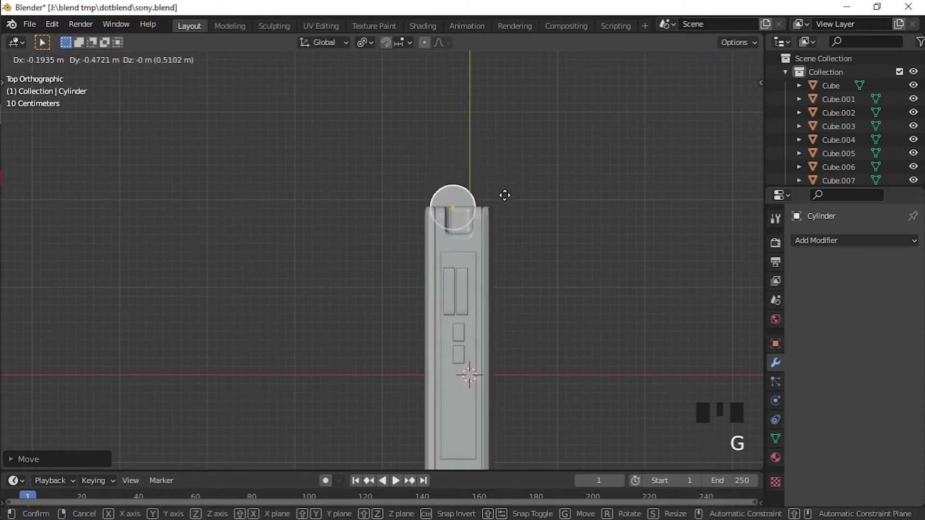
key("r")
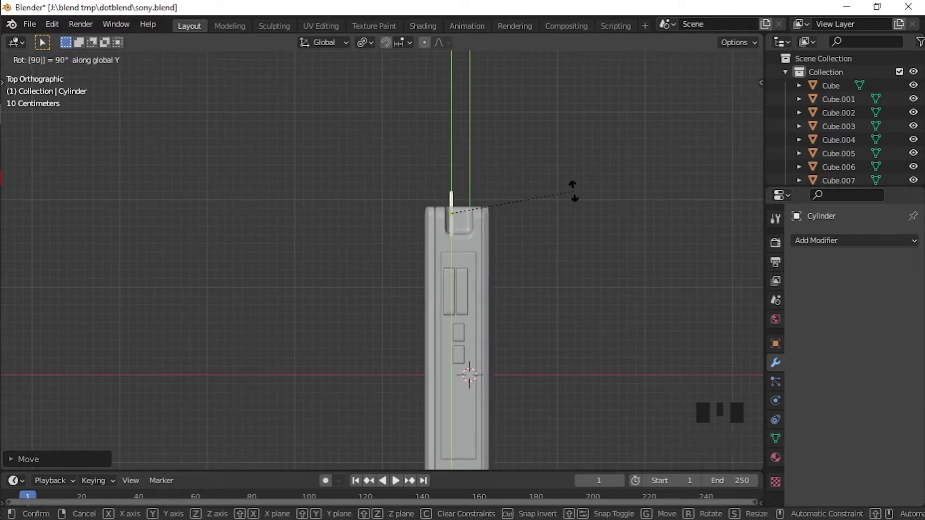
key("s")
key("g")
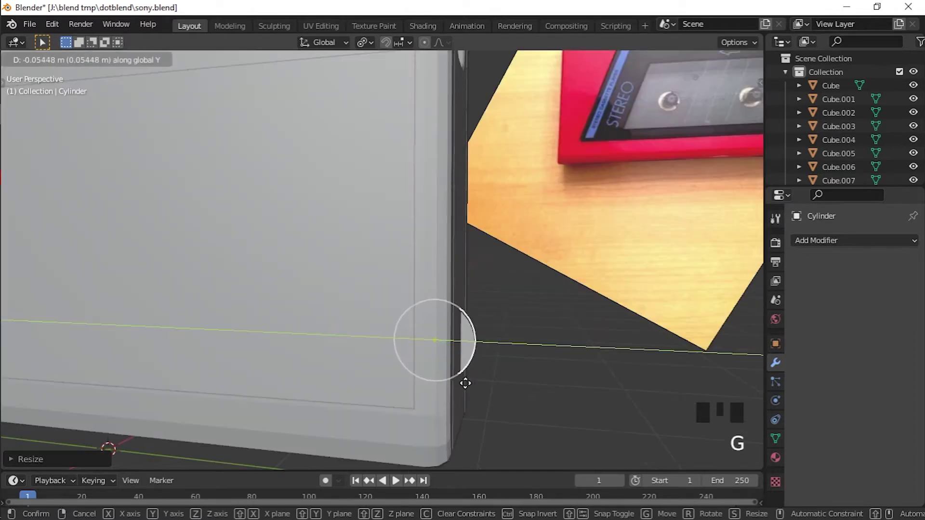
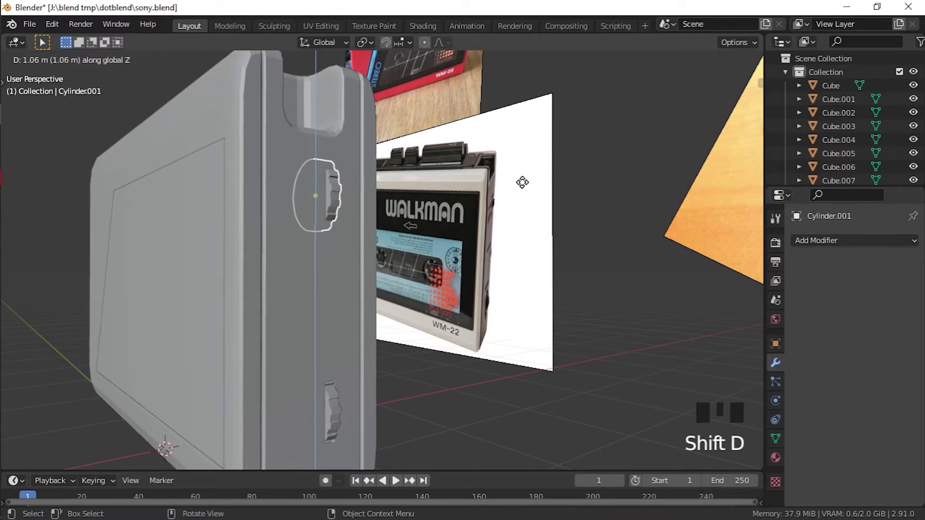
Step: Flatten the duplicated cylinder into a slim side control and shrink it for the Boolean cut on Cube.003
key("s")
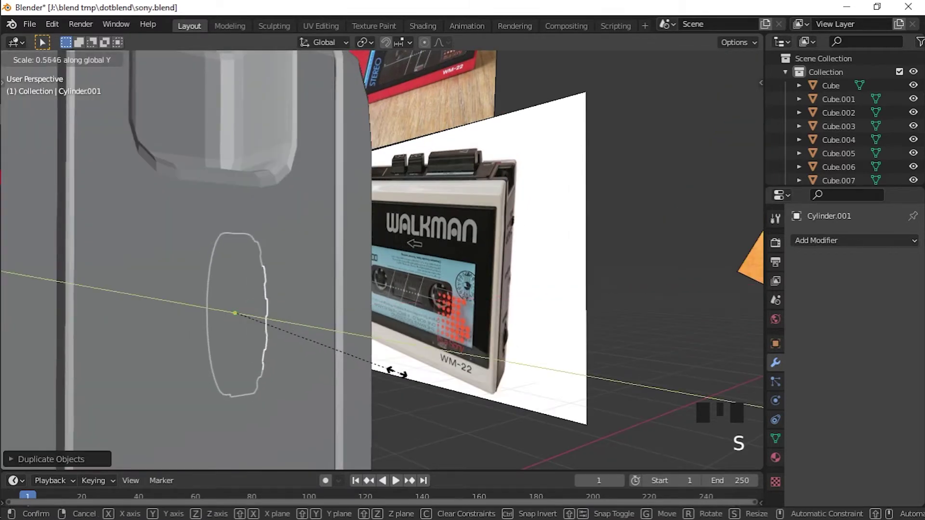
key("g")
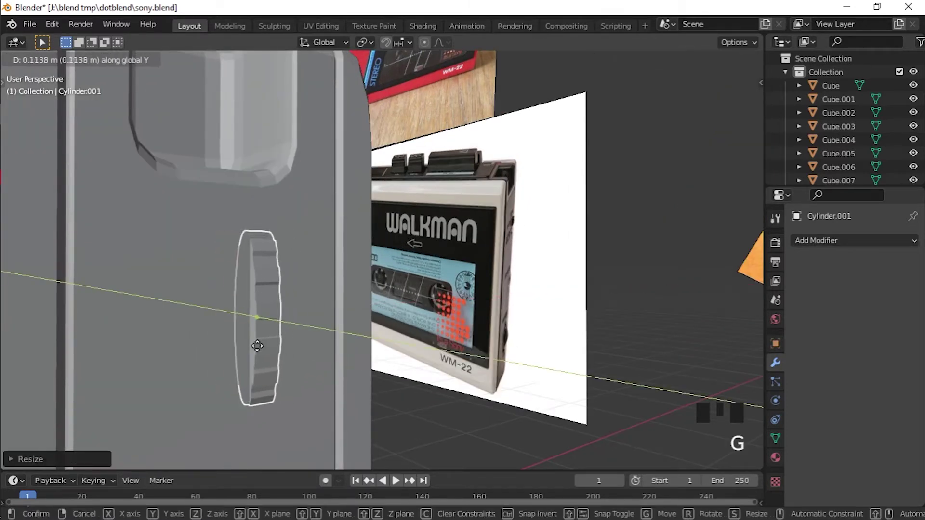
key("s")
key("s")
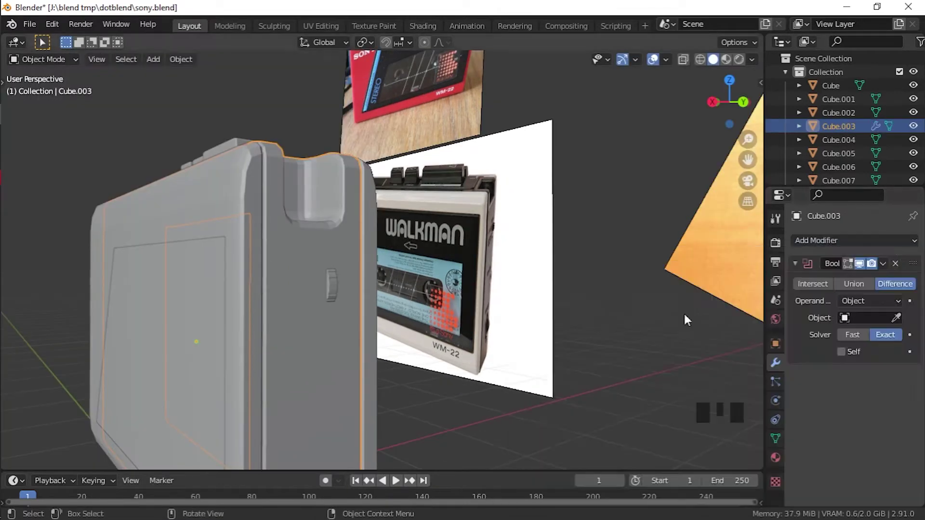
left_click_drag(857, 337, 334, 354)
scroll("up", 3)
left_click(271, 327)
key("s")
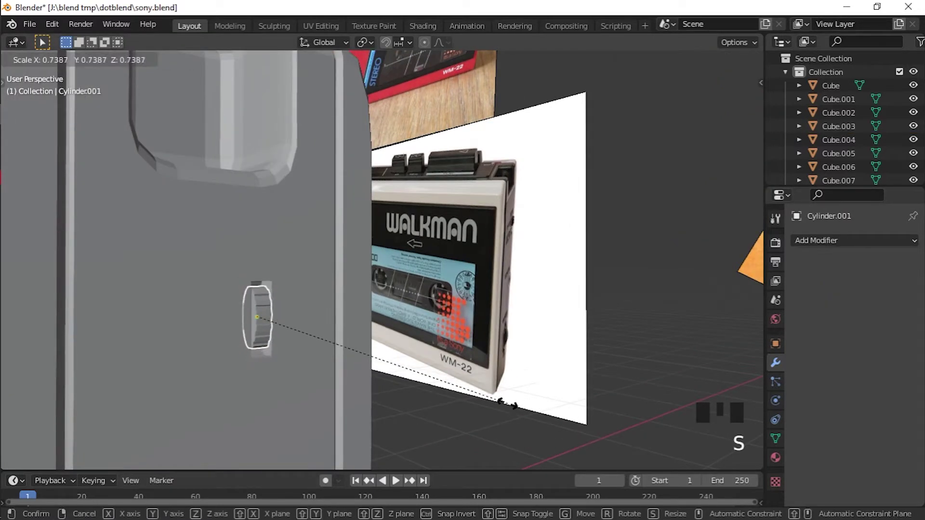
Step: Enter Edit Mode on Cube and extrude the body's front face outward
key("Tab")
key("Left")
key("e")
key("g")
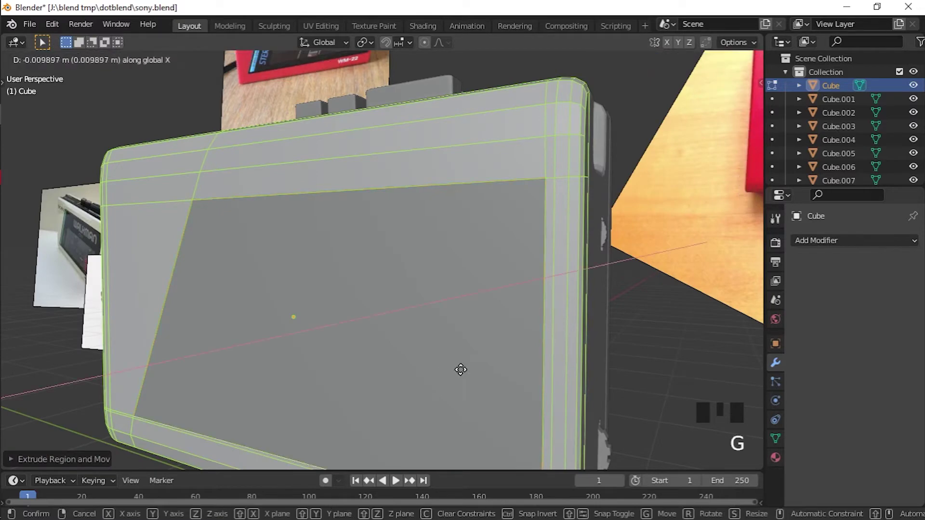
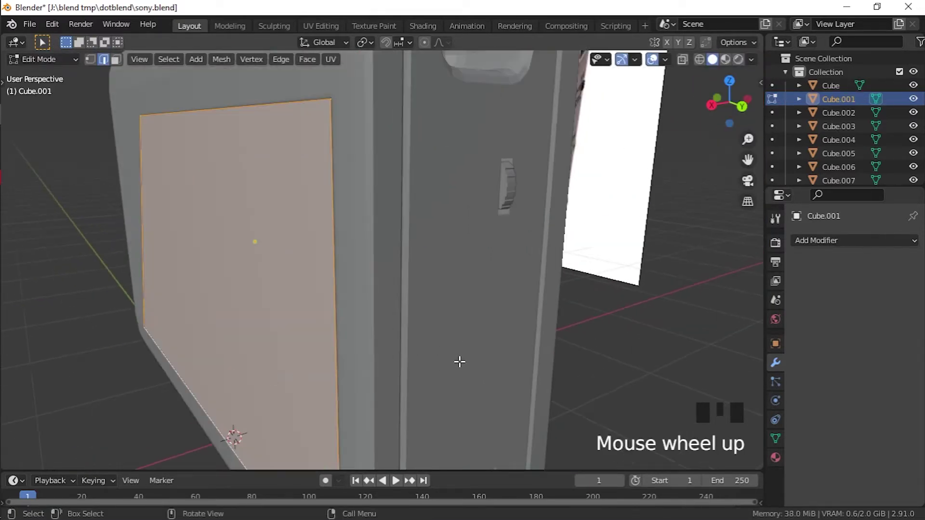
Step: Hide the front panel piece, add a plane facing front and move it along X toward the body
key("ctrl+b")
left_click(481, 290)
key("h")
middle_click(432, 350)
key("shift+a")
scroll("down", 3)
key("g")
left_click_drag(322, 325, 429, 312)
scroll("down", 3)
key("g")
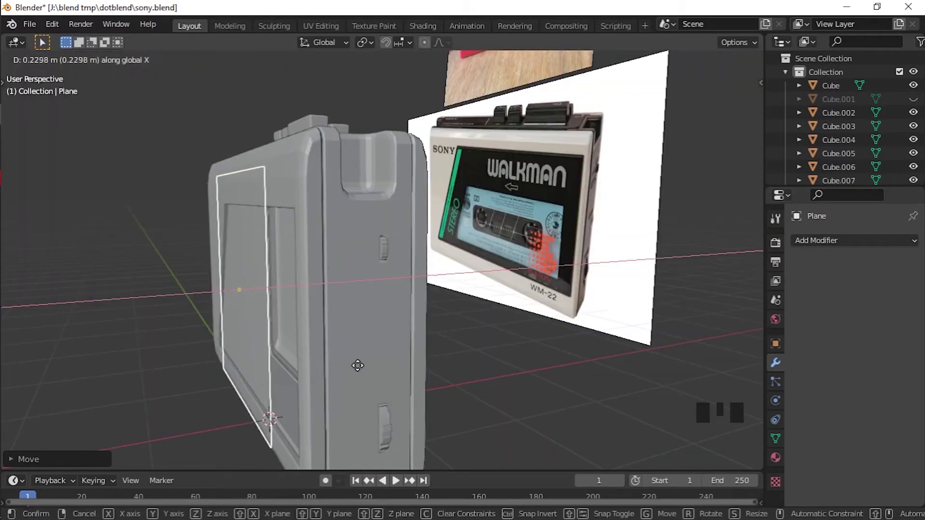
Step: Scale and position the plane to cover the front window against the body, then reselect Cube.001
middle_click(478, 362)
scroll("down", 3)
left_click_drag(503, 378, 551, 376)
key("s")
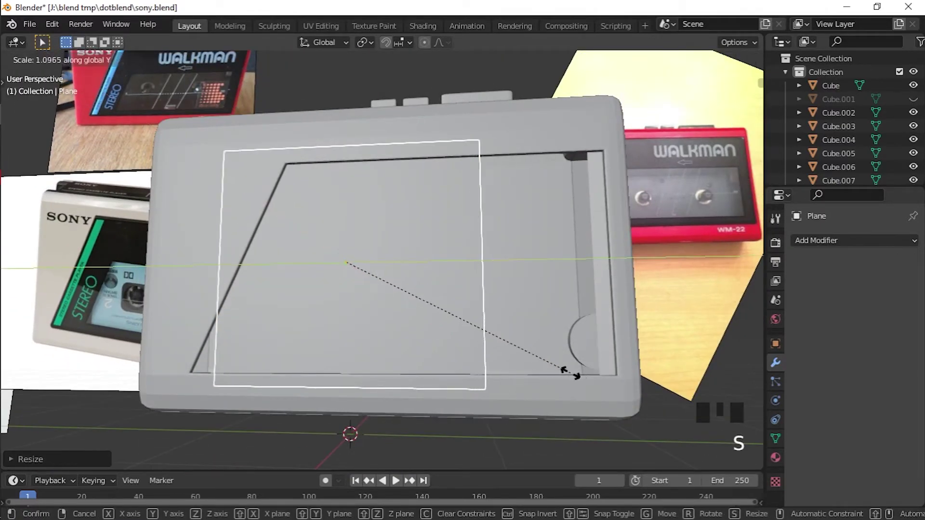
key("g")
key("s")
key("g")
key("s")
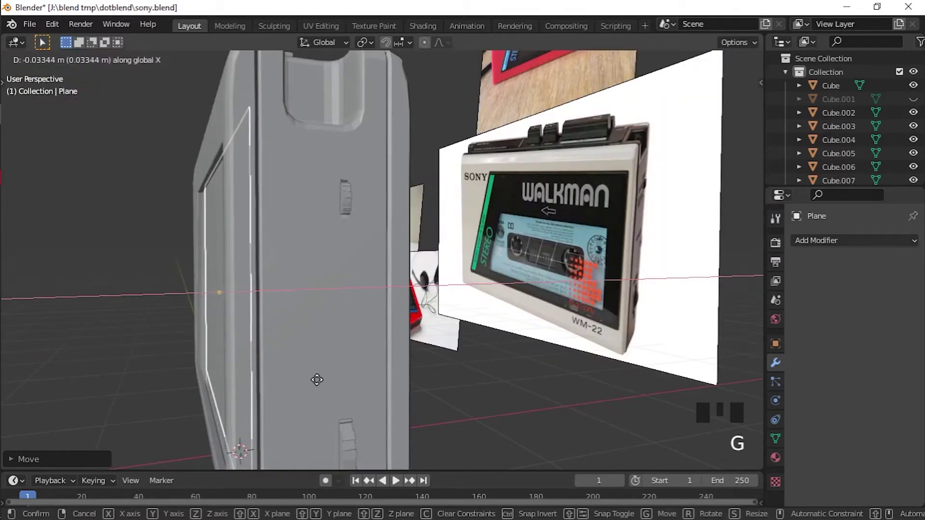
middle_click(253, 382)
left_click(804, 248)
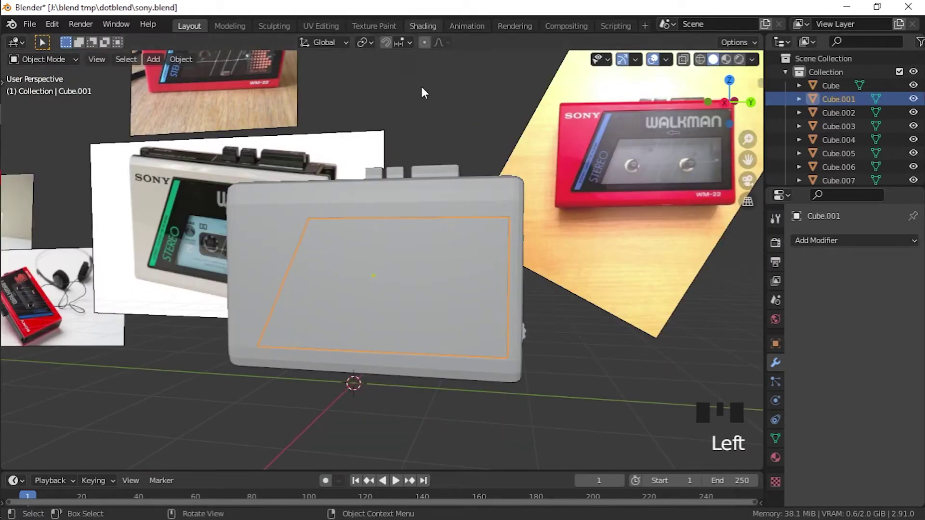
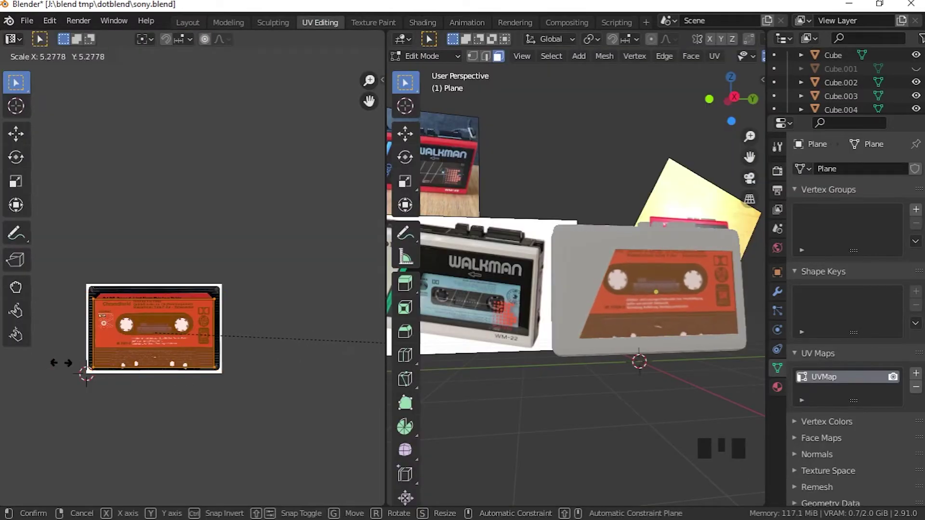
Step: Scale up the label's UV island and move it so the orange cassette label covers the plane
key("g")
key("s")
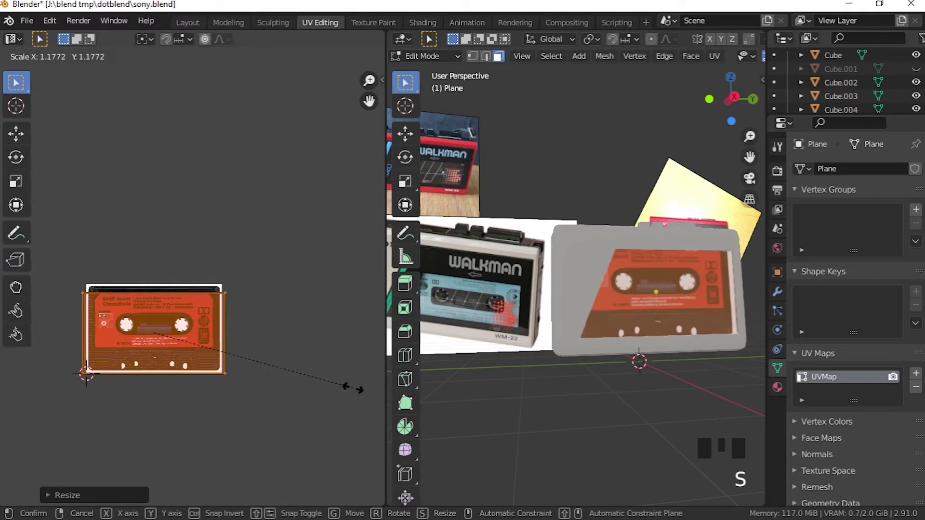
key("g")
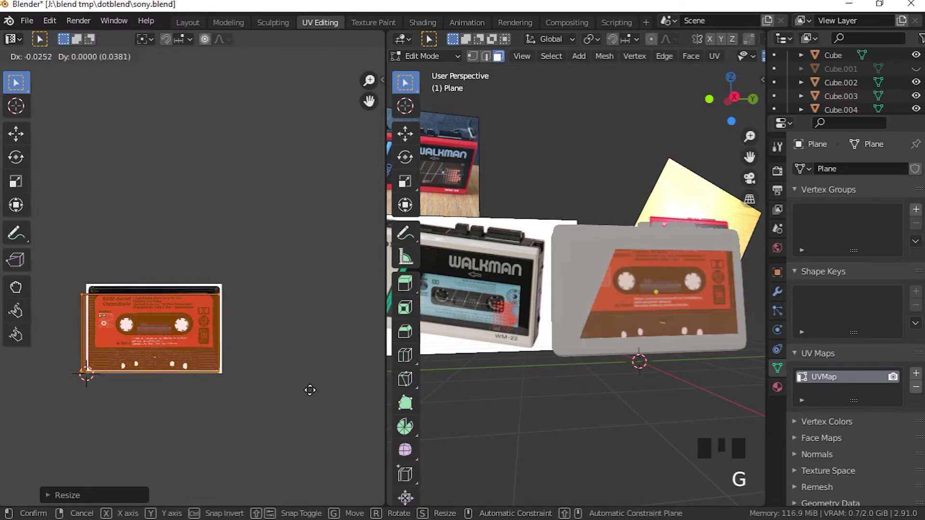
key("r")
key("g")
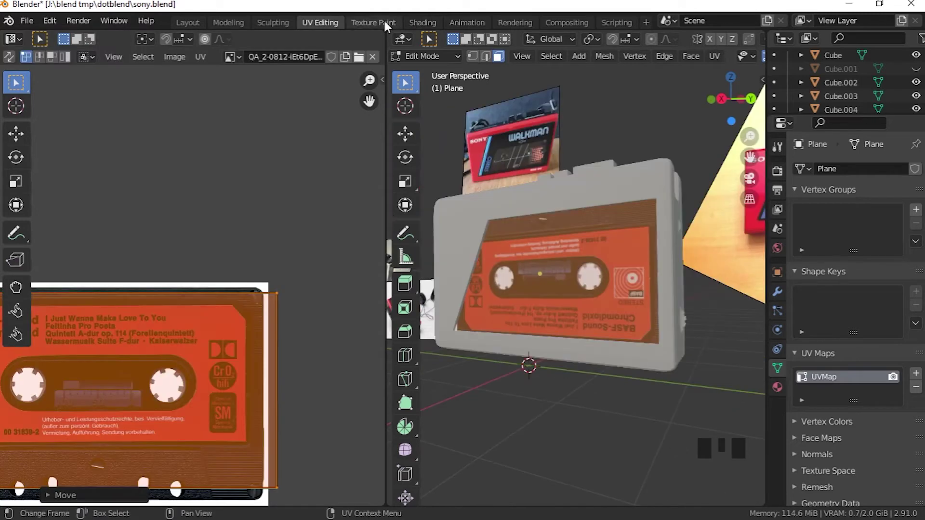
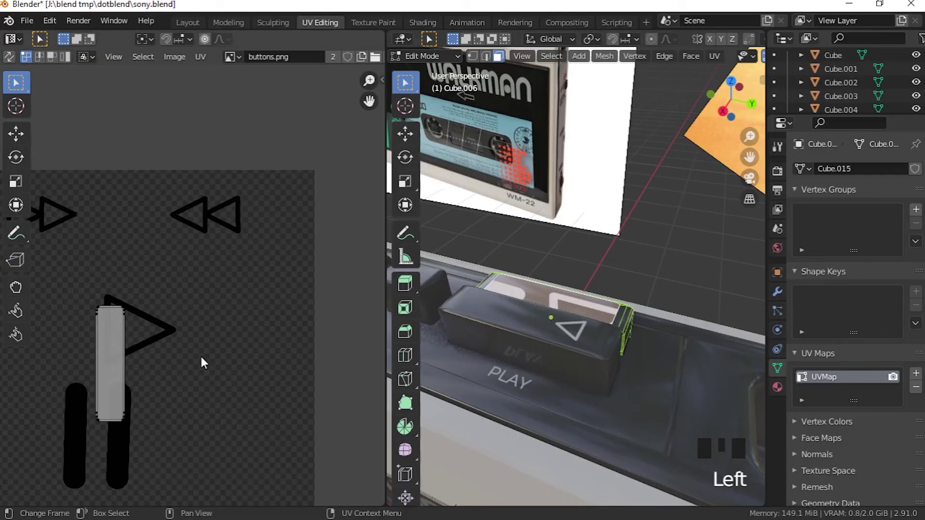
Step: Rotate the pause button's UV island horizontal and scale it over the pause bars icon
key("a")
key("s")
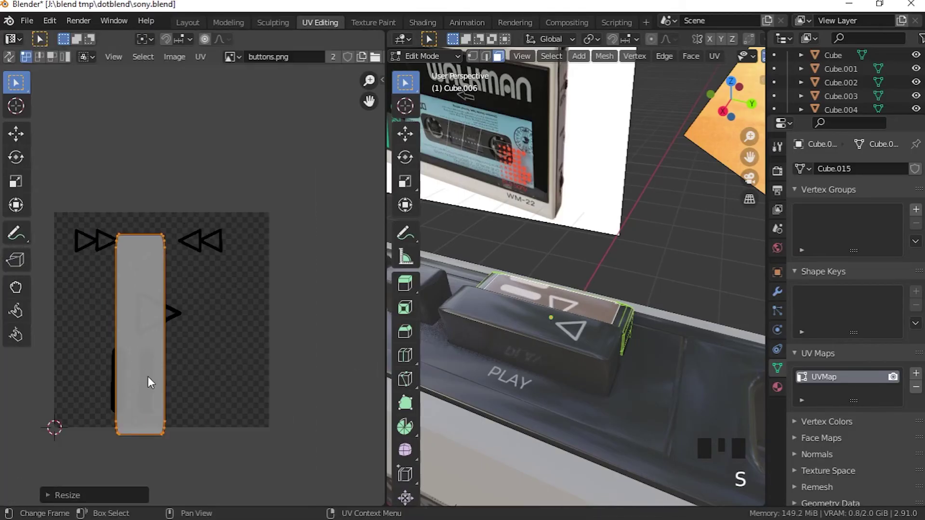
key("r")
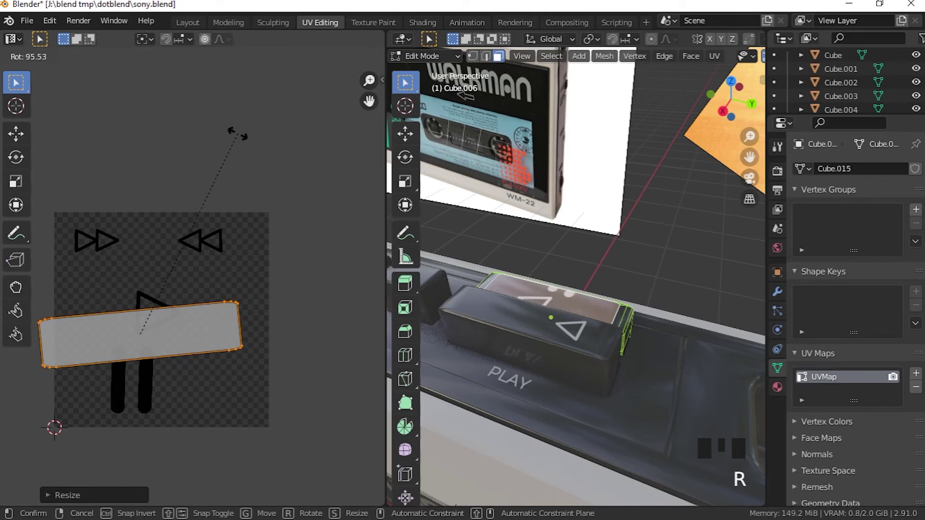
key("g")
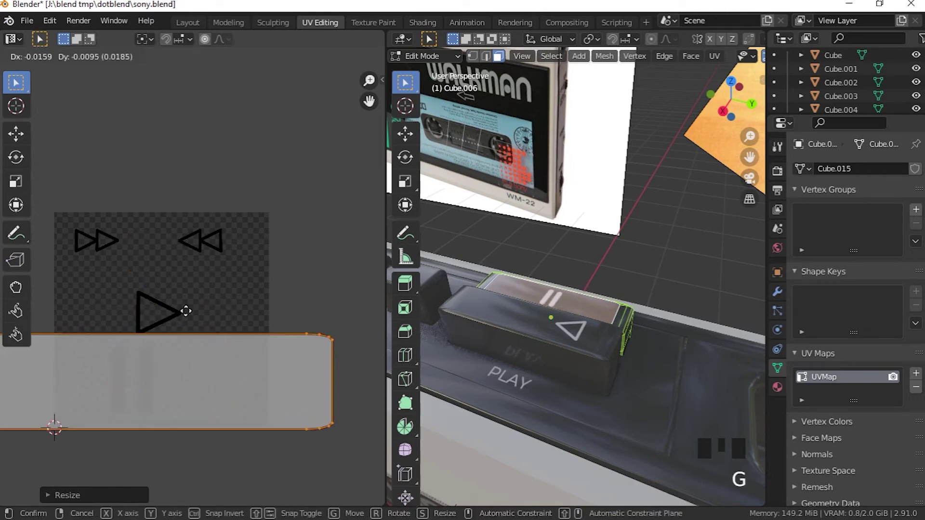
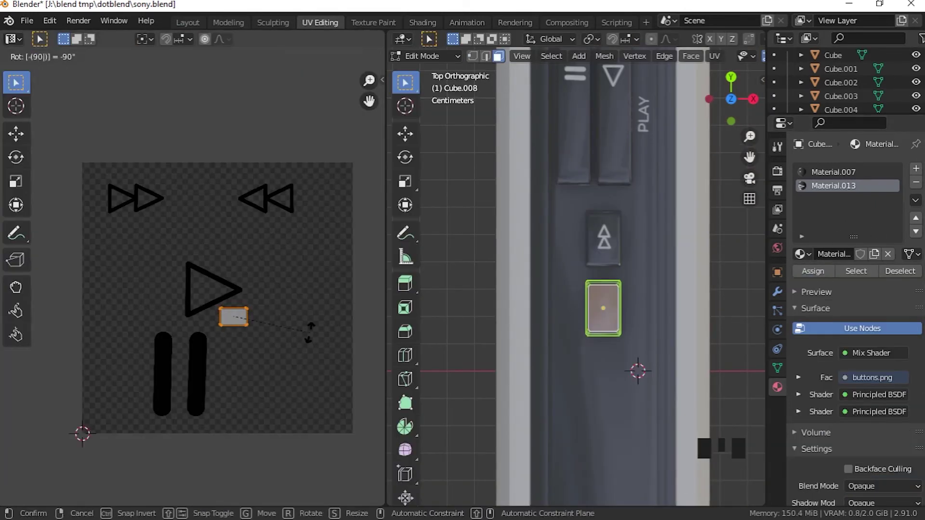
Step: Rotate, move and enlarge the button's UV island over the rewind triangle symbol
key("g")
key("s")
key("s")
key("g")
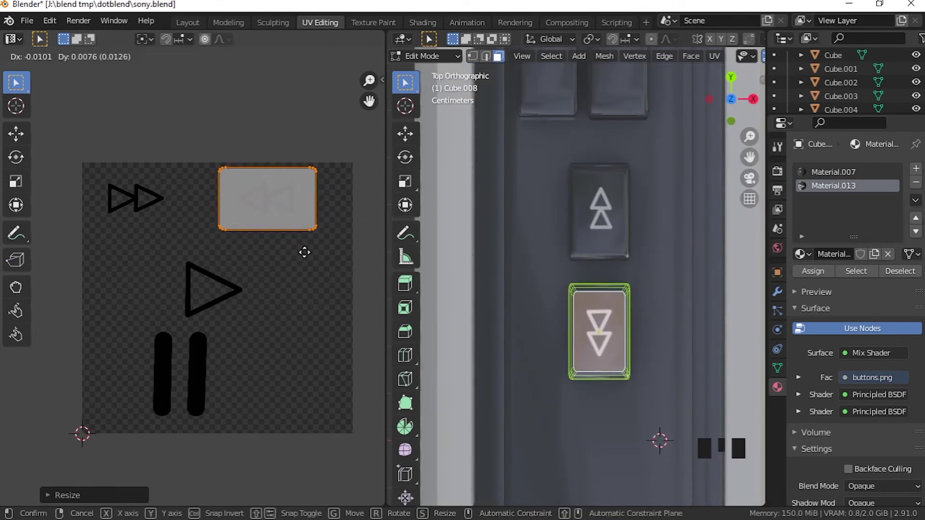
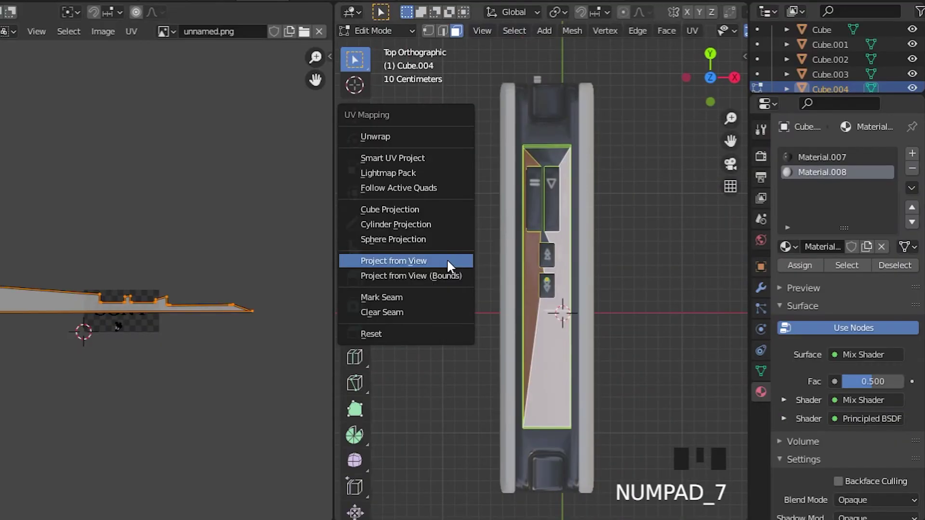
Step: Project the side panel's UVs from view and scale the island to the SONY logo image
key("u")
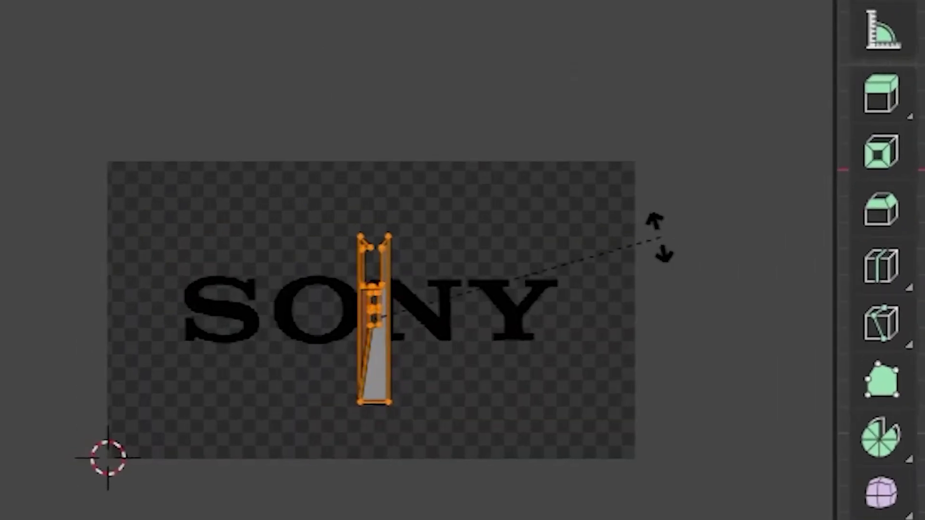
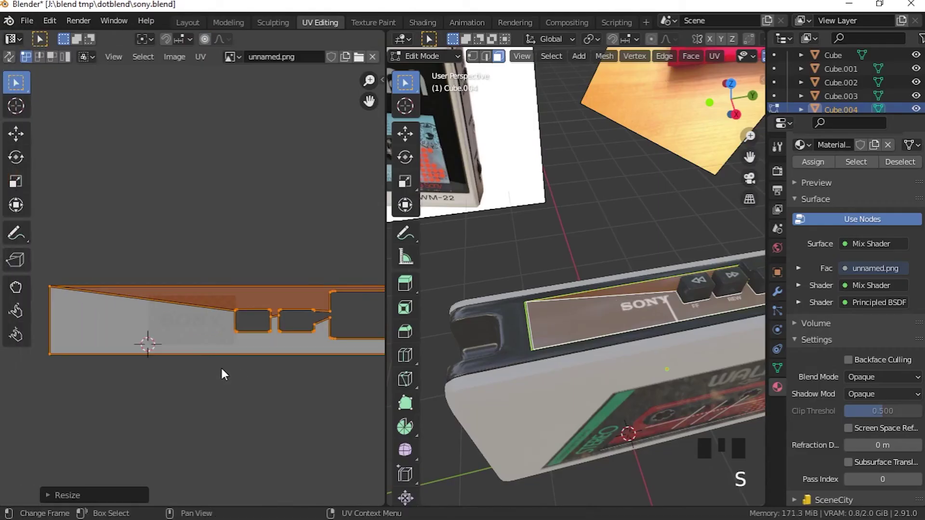
key("g")
key("s")
key("g")
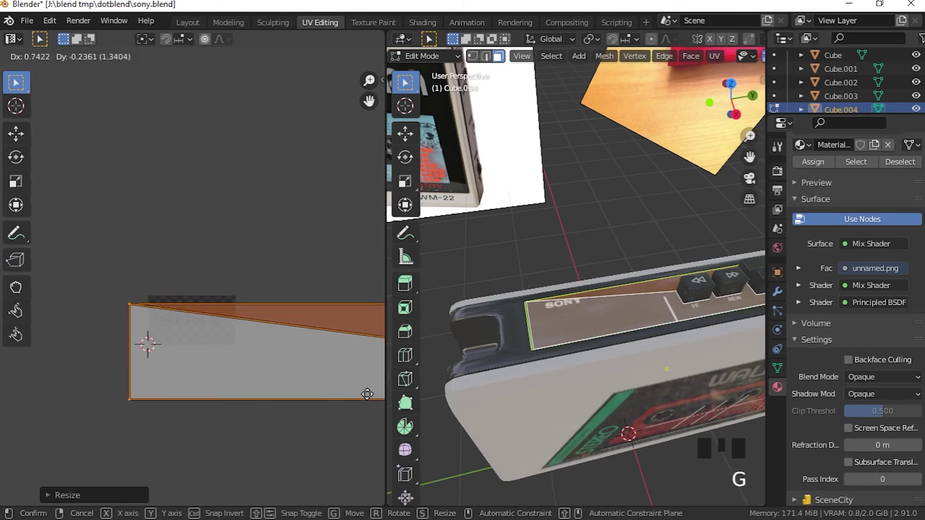
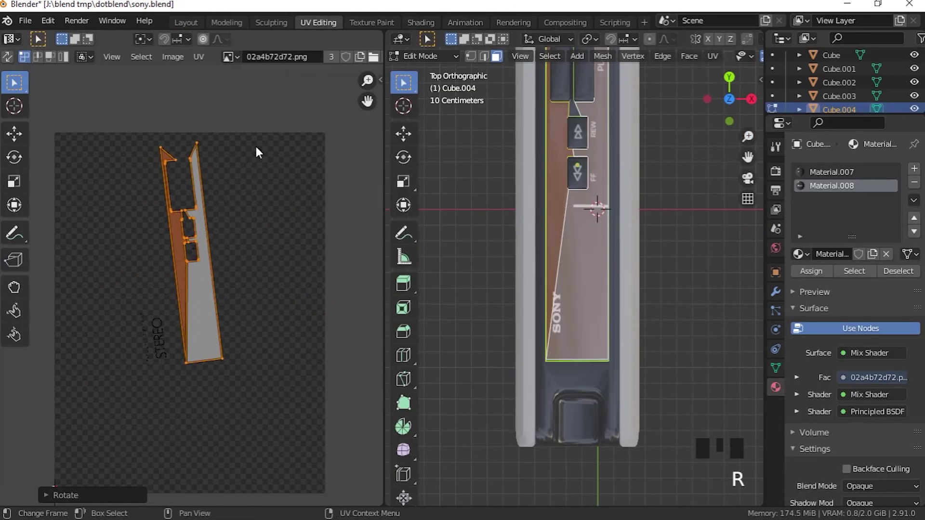
Step: Rotate and move the panel's island so the SONY and CASSETTE PLAYER lettering lines up
key("g")
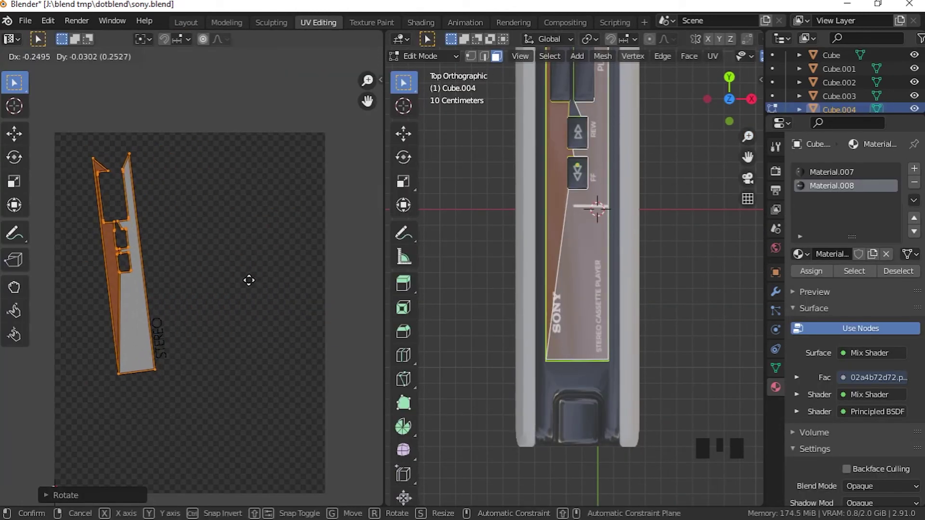
left_click(855, 410)
left_click(899, 409)
key("g")
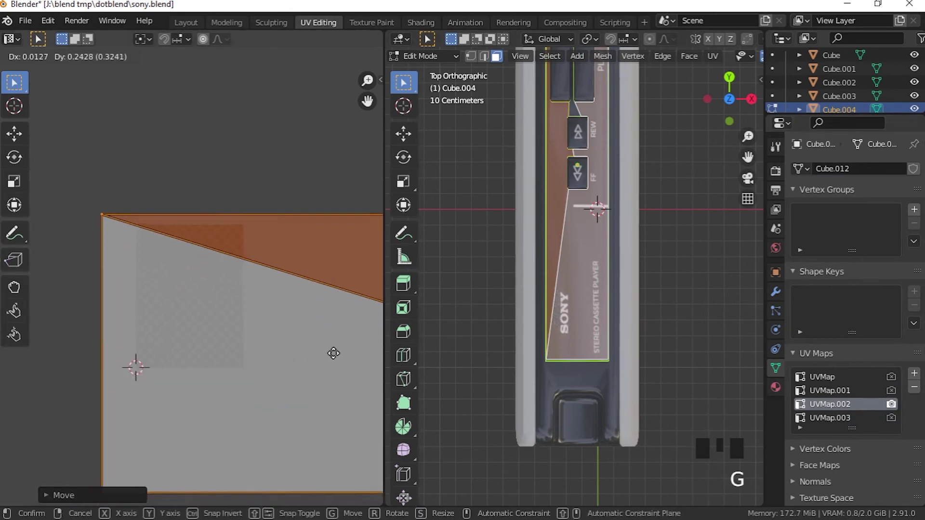
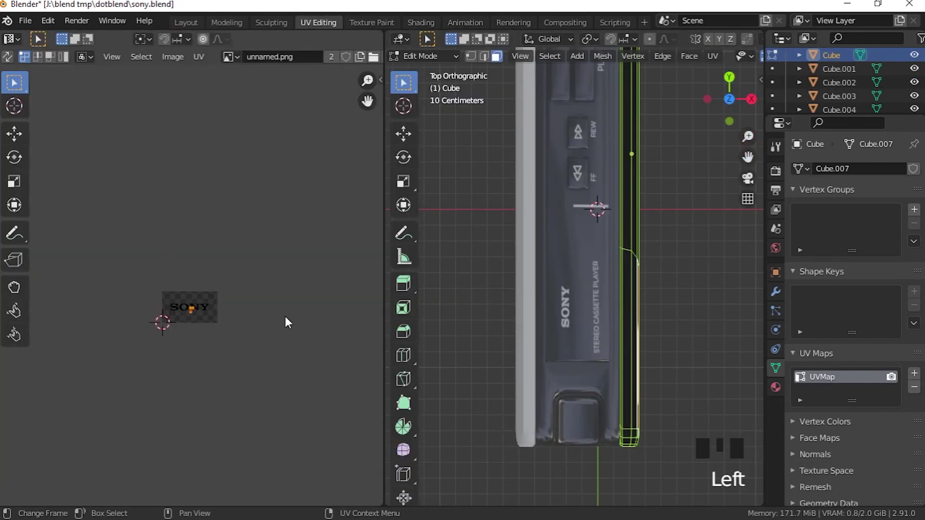
Step: Scale and move the front body's UV island over the SONY logo, nudging it into place
key("a")
key("s")
key("g")
key("s")
key("g")
left_click(335, 346)
key("g")
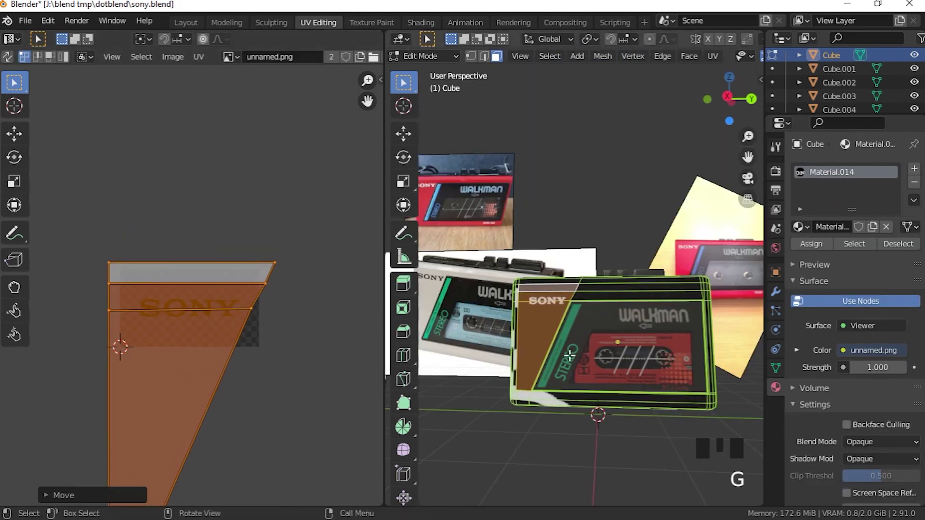
key("g")
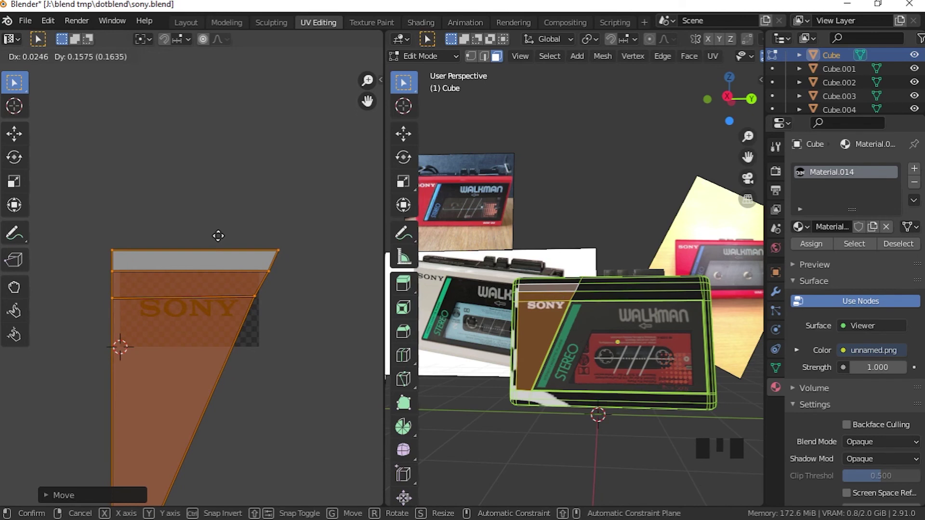
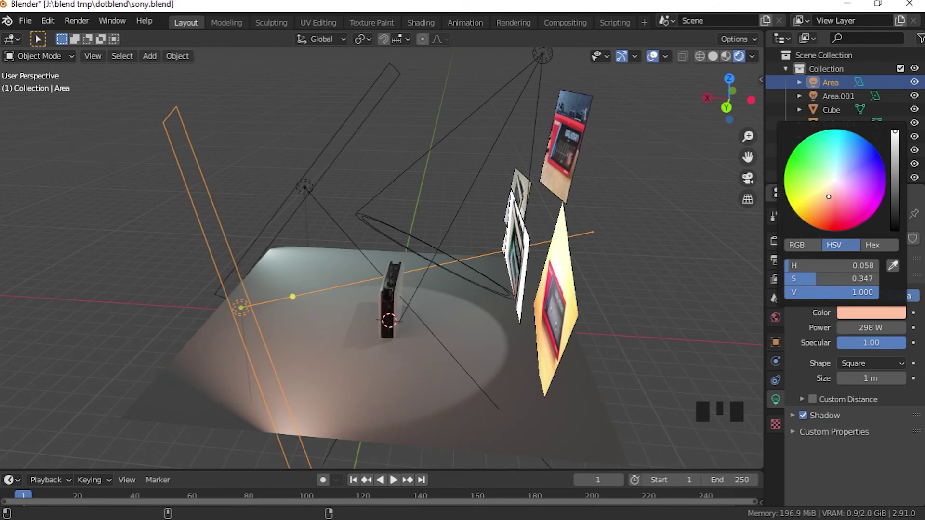
Step: Orbit and zoom the view to inspect the area lights around the Walkman
middle_click(412, 279)
scroll("up", 3)
left_click_drag(526, 280, 544, 294)
middle_click(543, 289)
middle_click(555, 312)
scroll("down", 3)
middle_click(548, 341)
Step: Move the Area.003 light and tilt it about the global Y axis beside the Walkman
key("shift+a")
scroll("up", 3)
key("s")
key("g")
scroll("down", 3)
left_click_drag(480, 393, 506, 383)
key("r")
key("g")
key("shift+d")
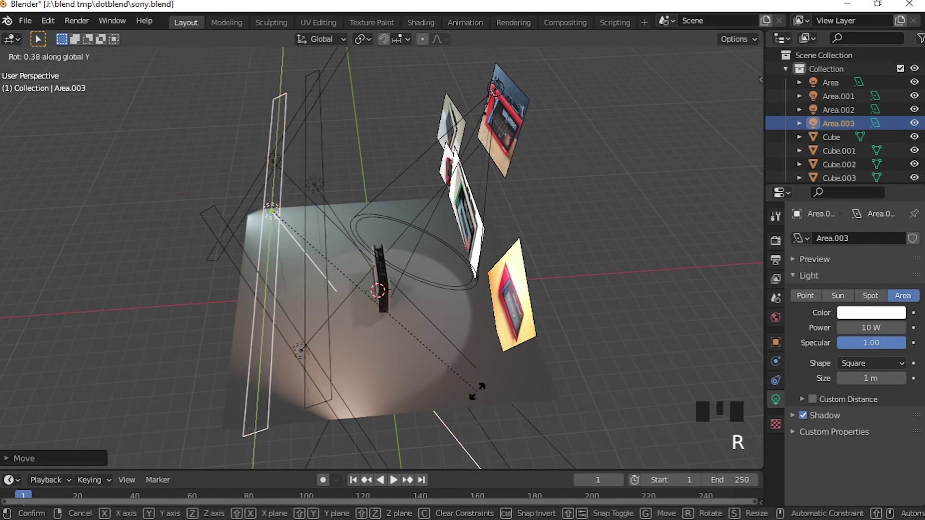